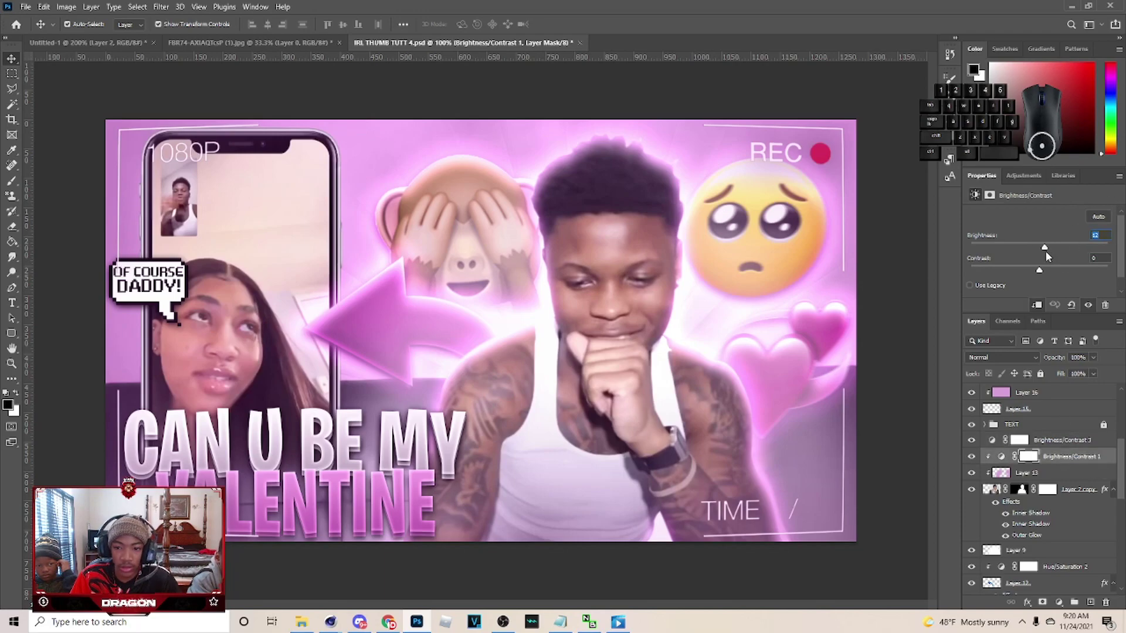
- Add Brightness/Contrast adjustment layers with masks and drag their Brightness sliders
left_click_drag(1049, 252, 1057, 247)
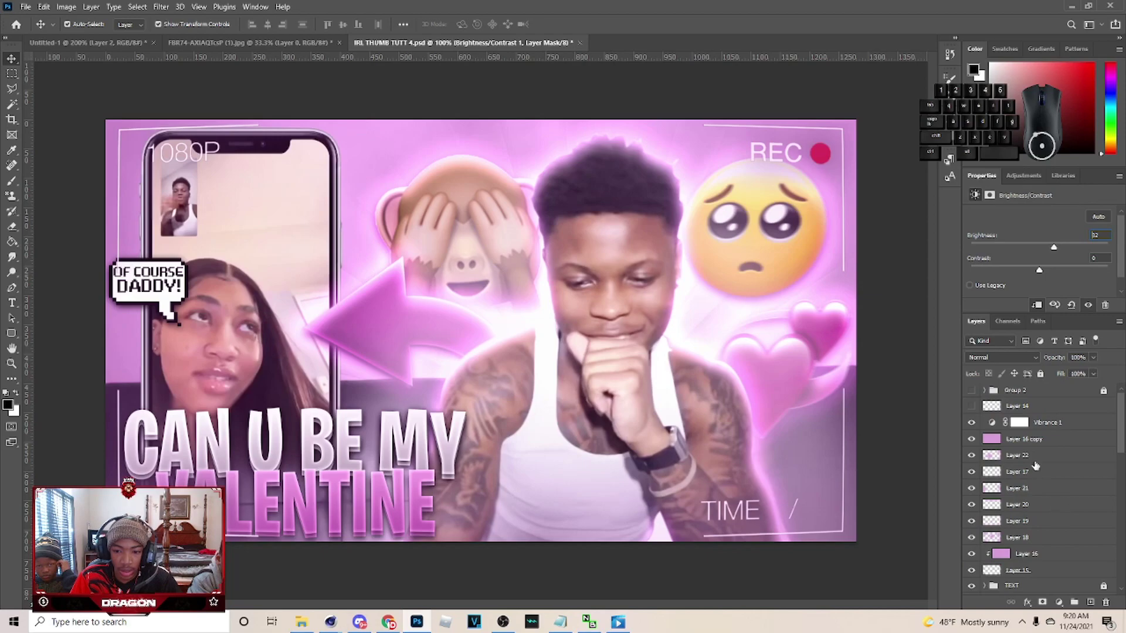
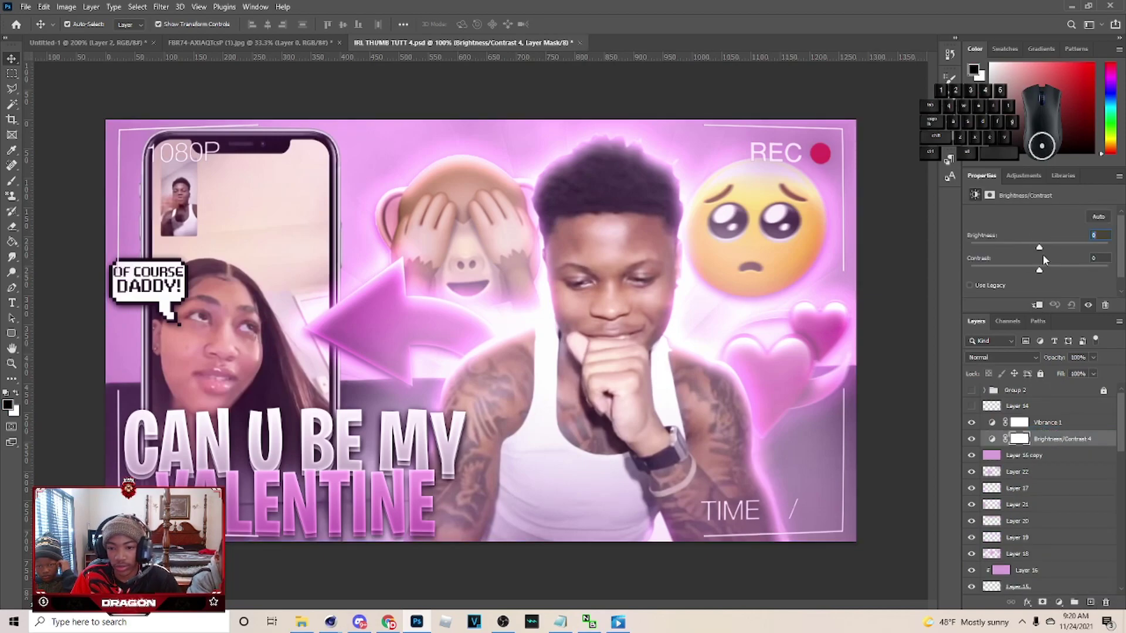
left_click(1048, 607)
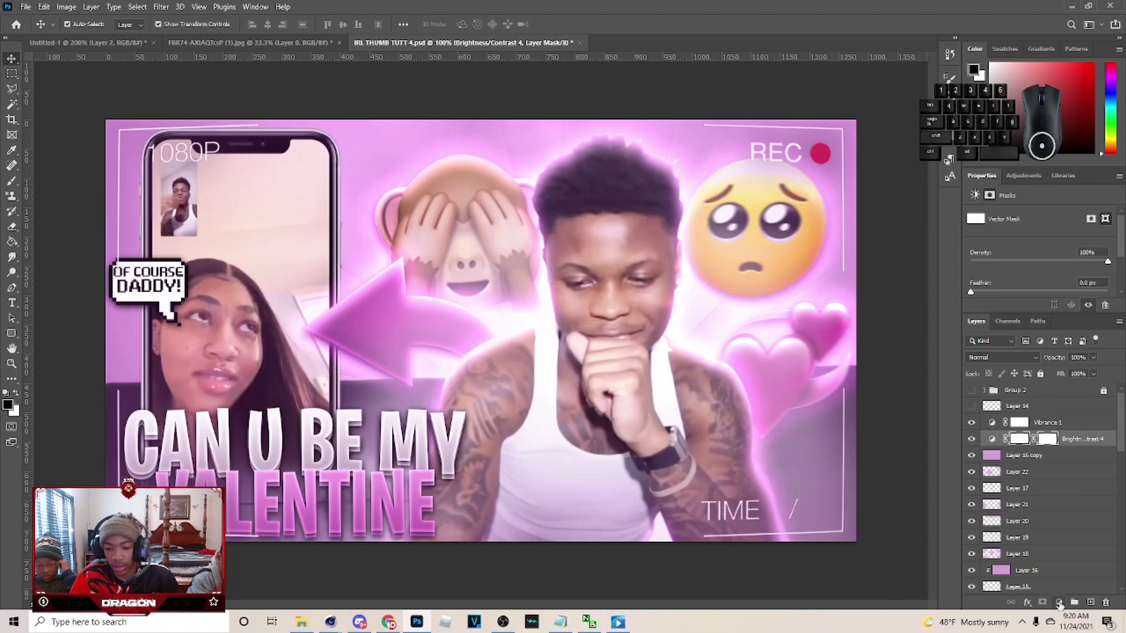
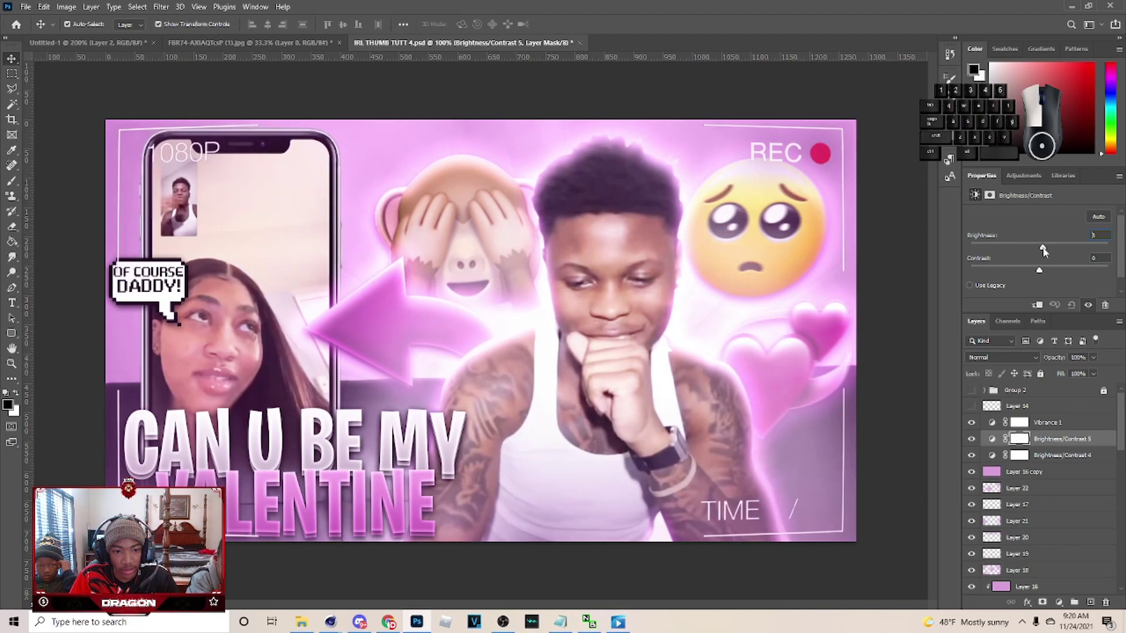
left_click(974, 445)
left_click(1043, 424)
left_click(1052, 233)
left_click(972, 425)
left_click(976, 424)
double_click(975, 424)
left_click(1054, 253)
left_click(1062, 231)
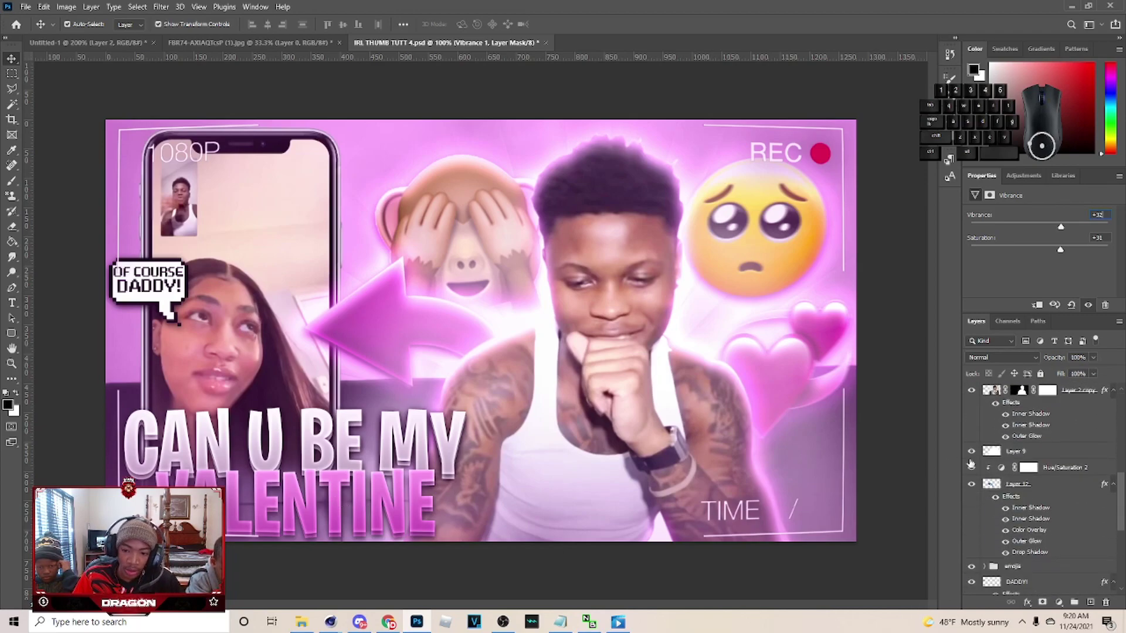
- Raise Brightness on the phone screenshot's Brightness/Contrast 2 layer
left_click(1067, 484)
left_click(975, 486)
left_click(975, 485)
left_click(974, 486)
left_click(975, 485)
middle_click(1001, 499)
scroll("down", 3)
left_click(1061, 470)
left_click(1055, 481)
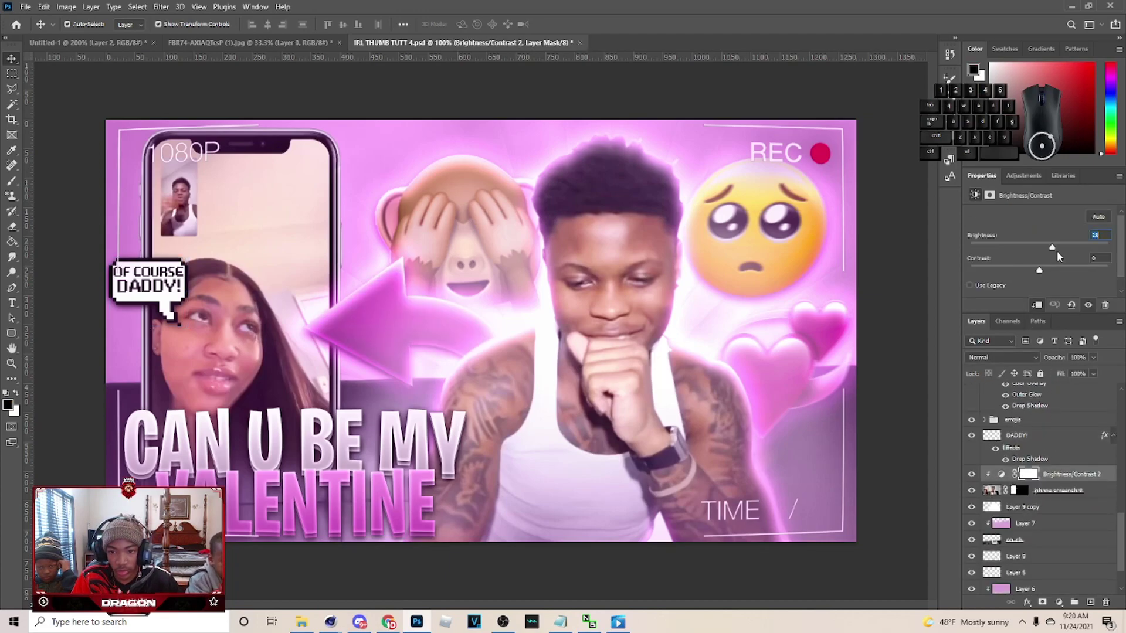
left_click_drag(1053, 248, 1052, 250)
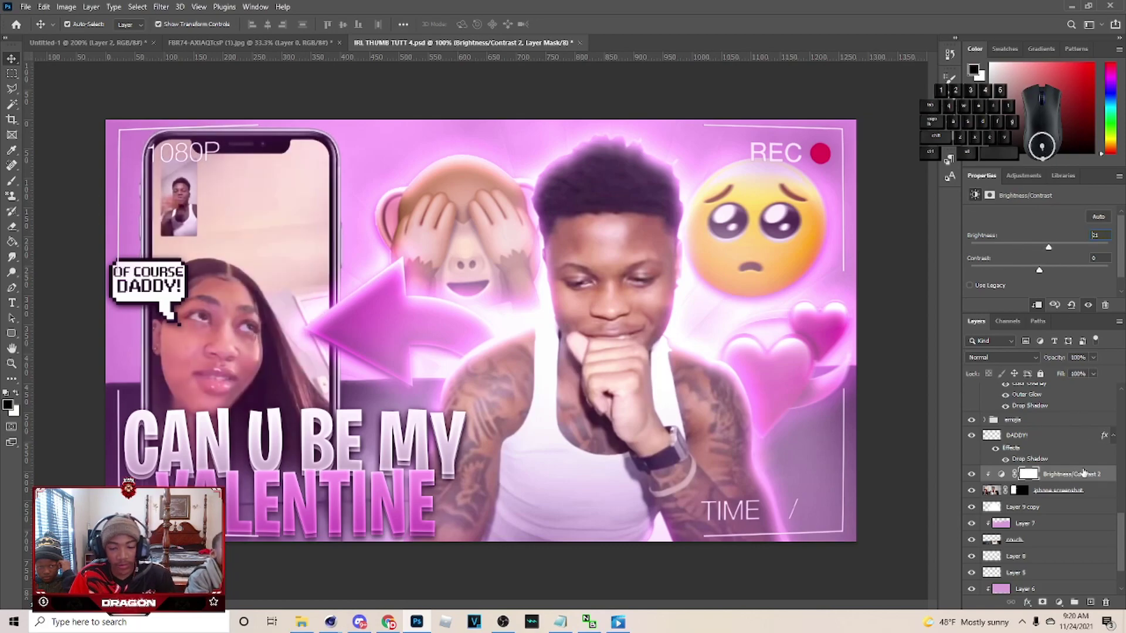
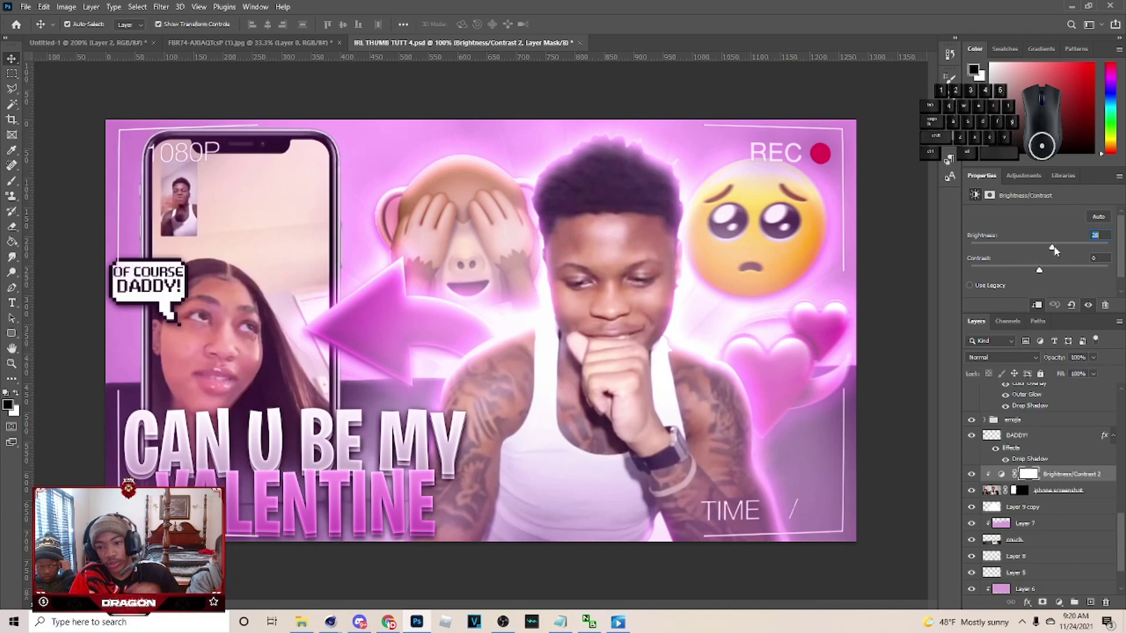
left_click(1057, 251)
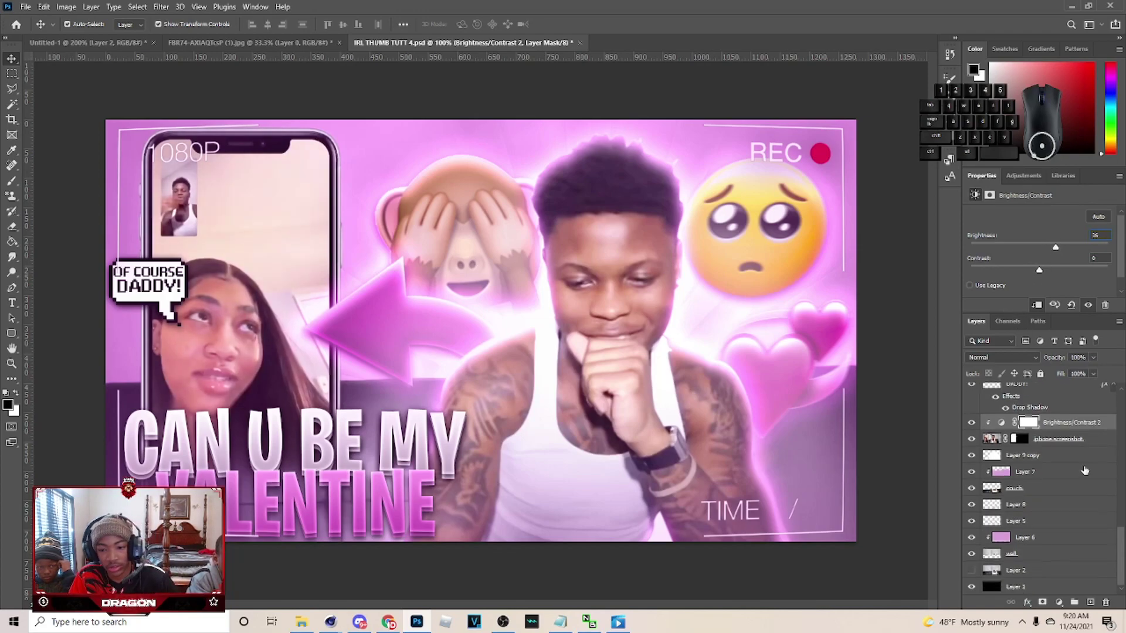
left_click(1027, 556)
left_click(1009, 542)
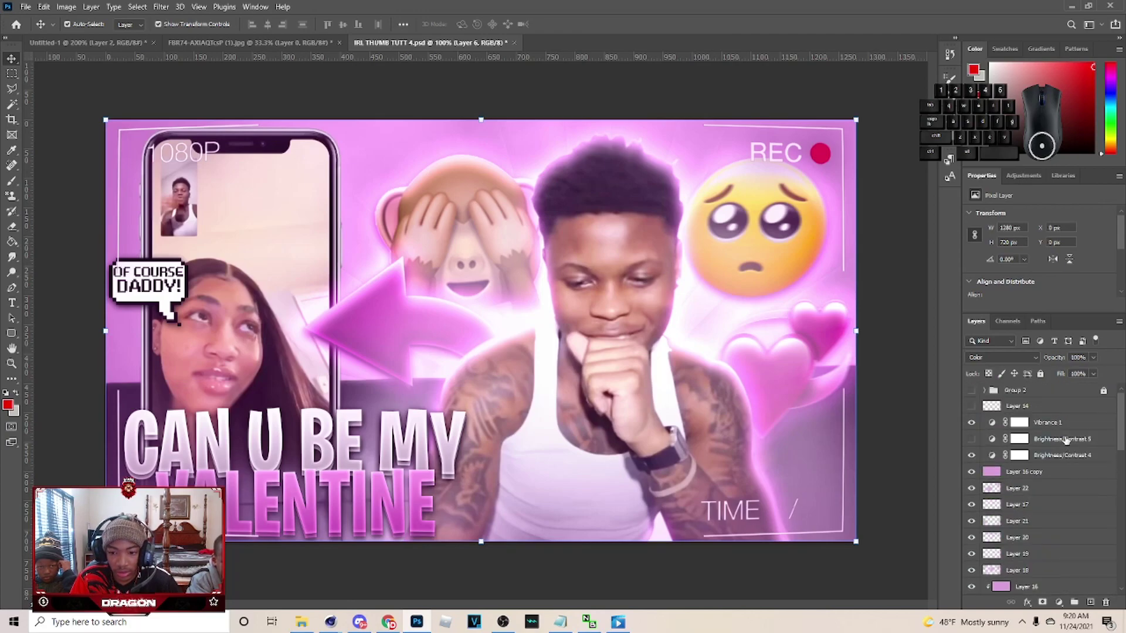
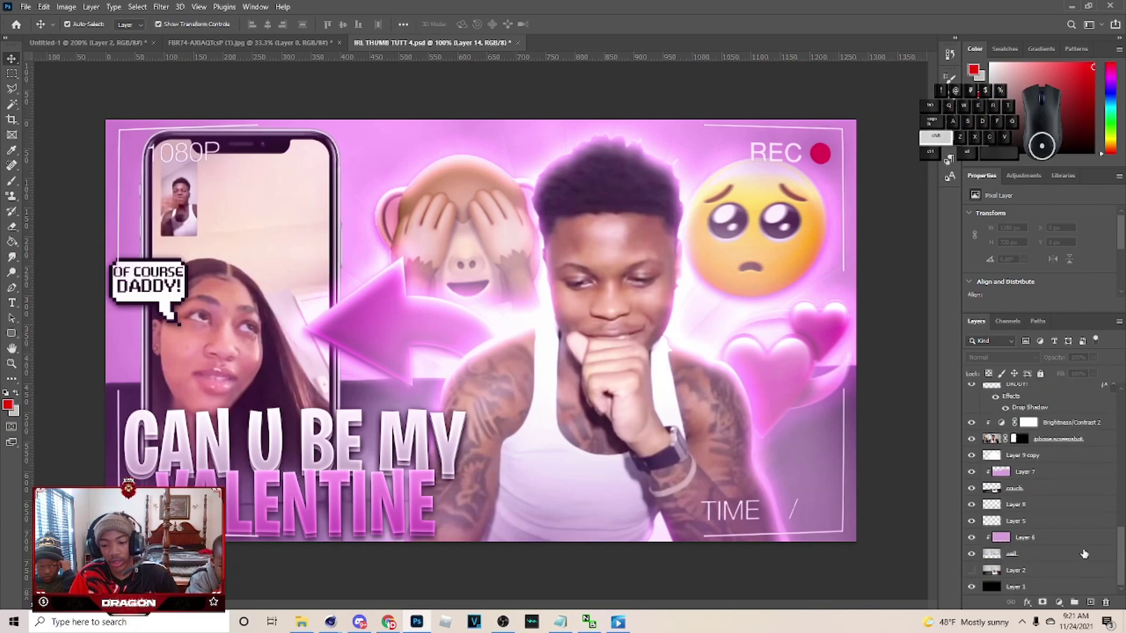
- Duplicate Group 3, merge the copy, and convert the merged layer to smart object Layer 23
left_click(1050, 590)
left_click(1076, 607)
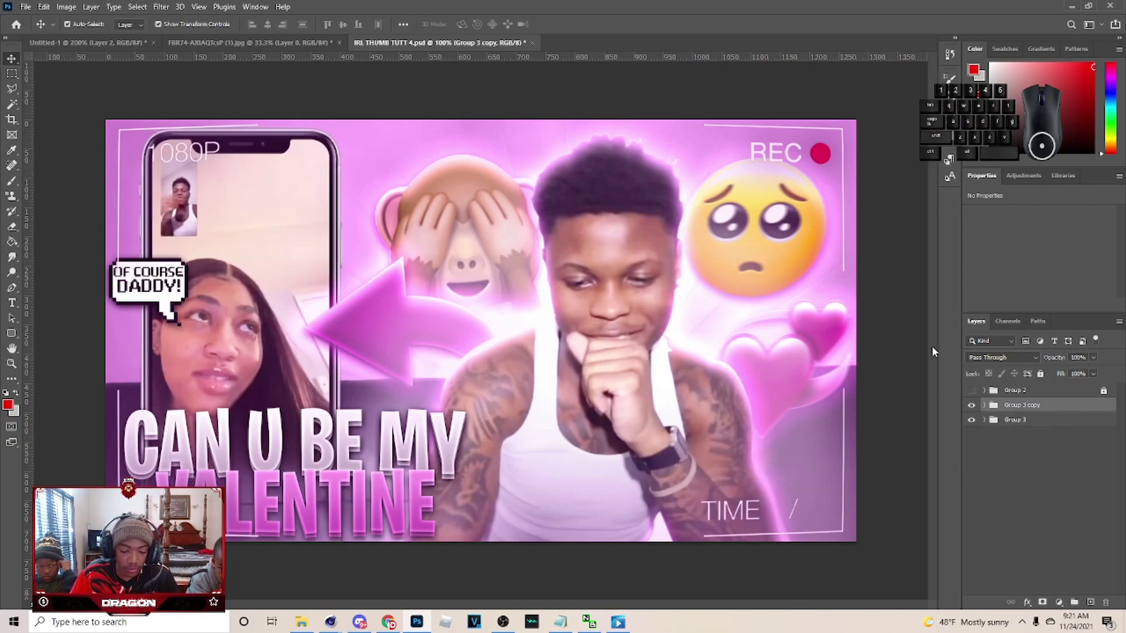
right_click(1053, 408)
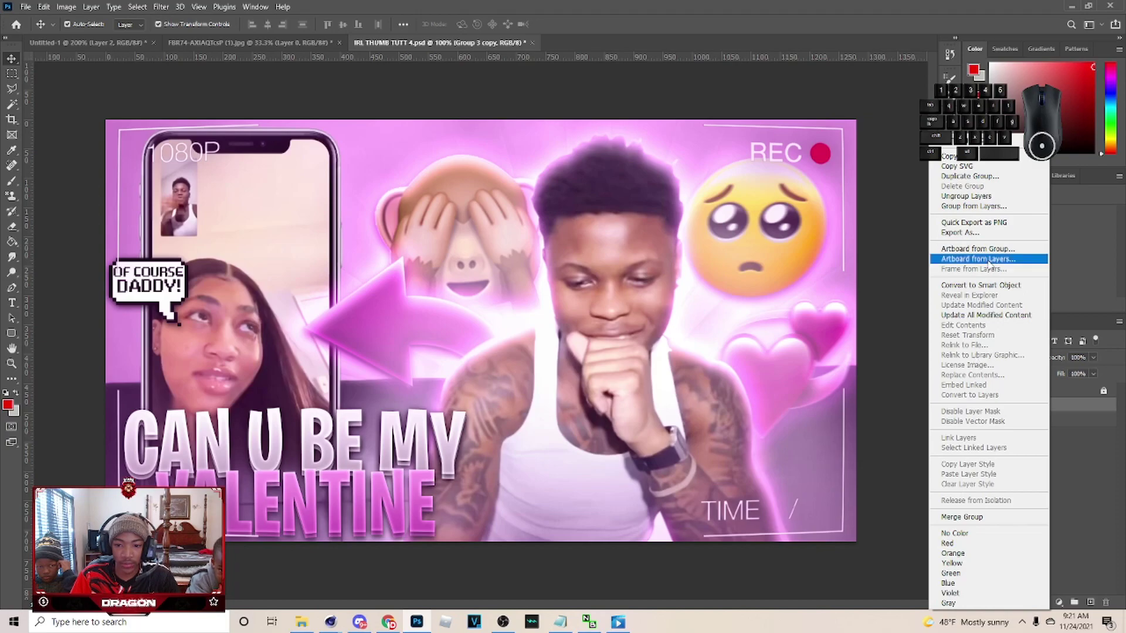
left_click(1067, 406)
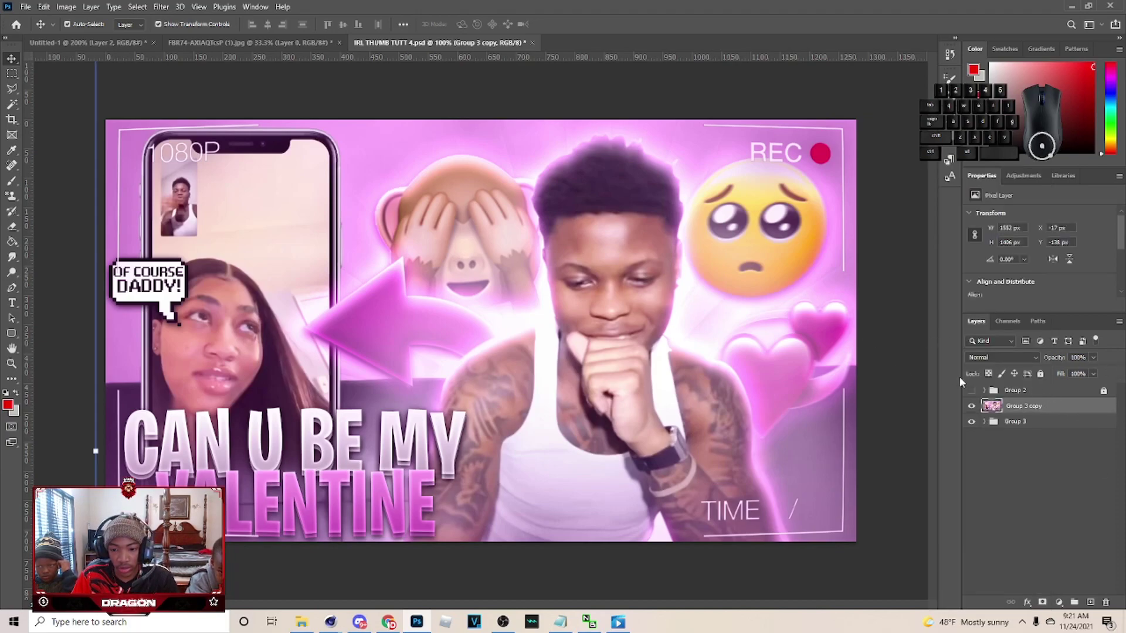
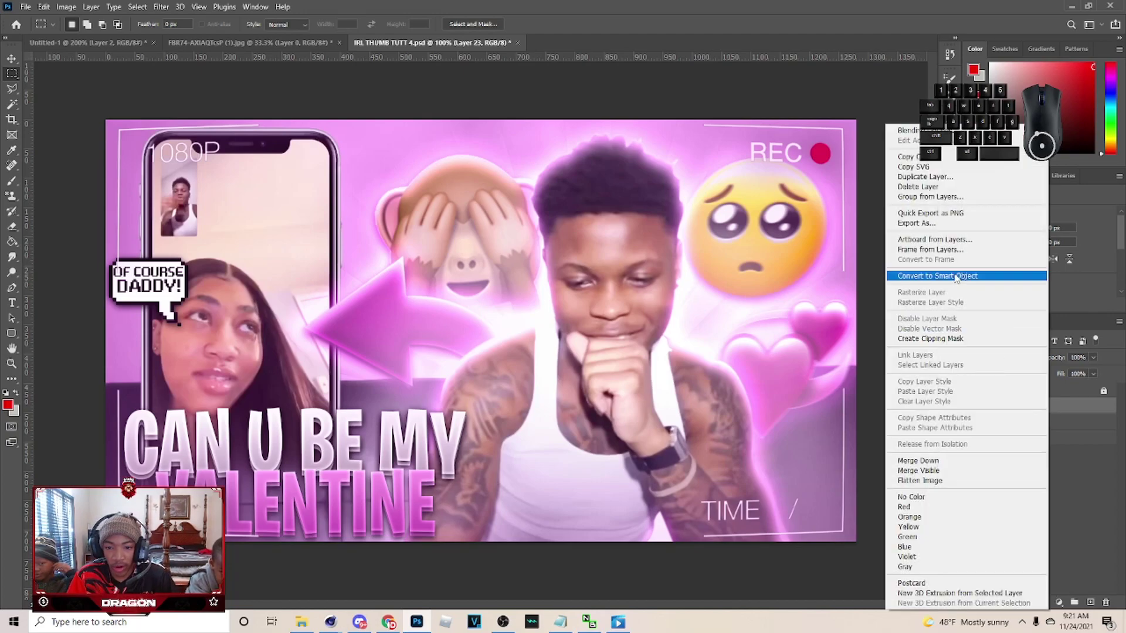
left_click(961, 277)
left_click(9, 63)
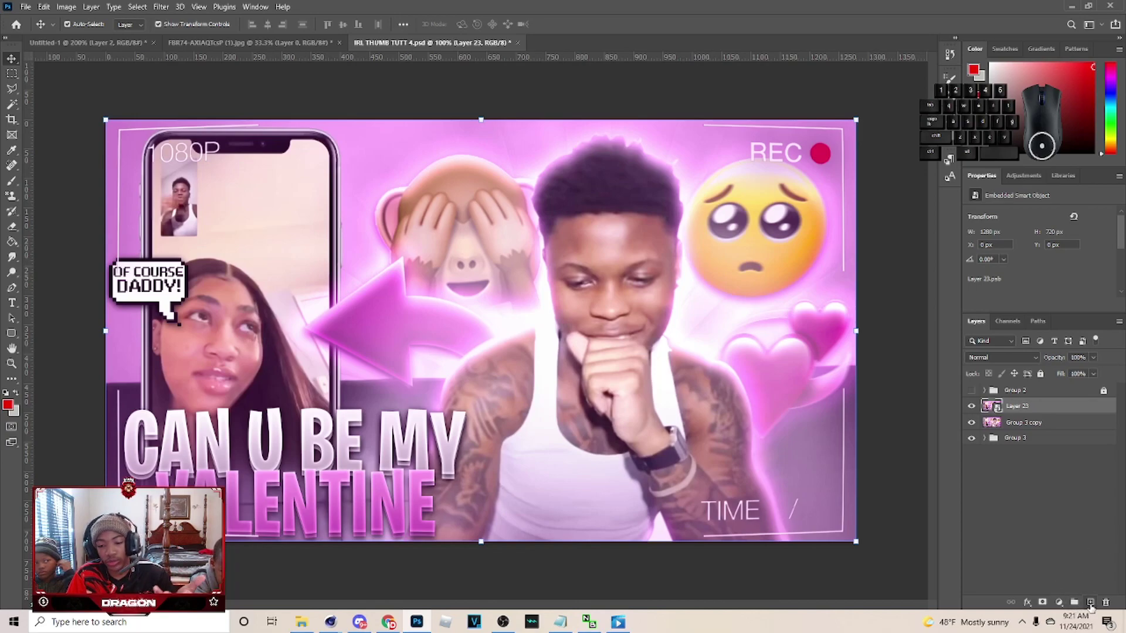
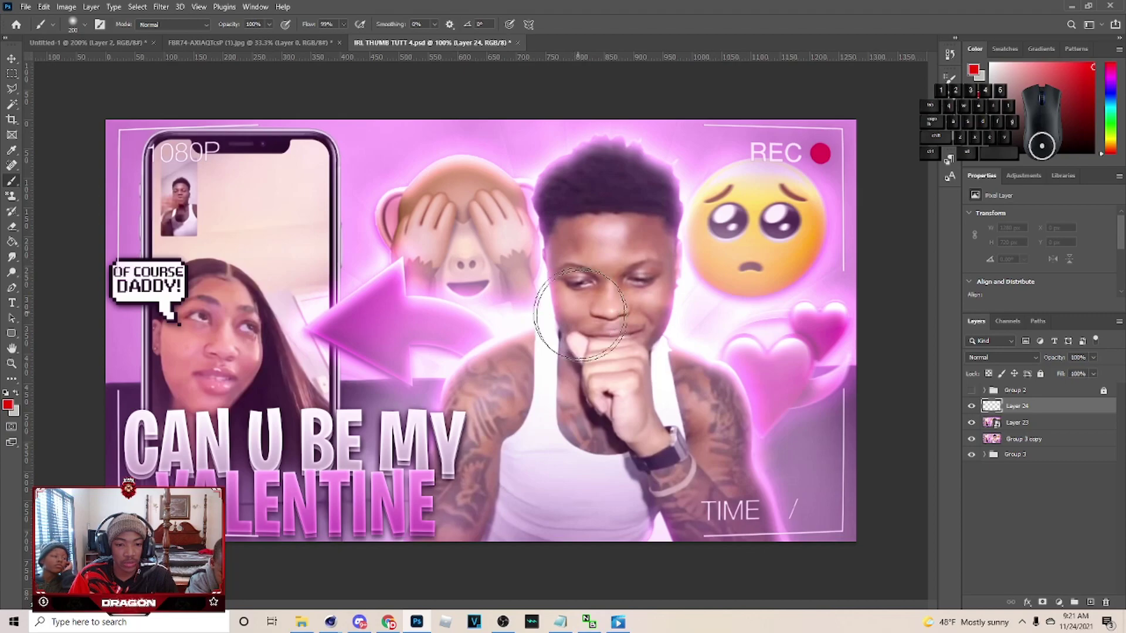
- Choose a soft round brush from the brush presets
left_click(86, 29)
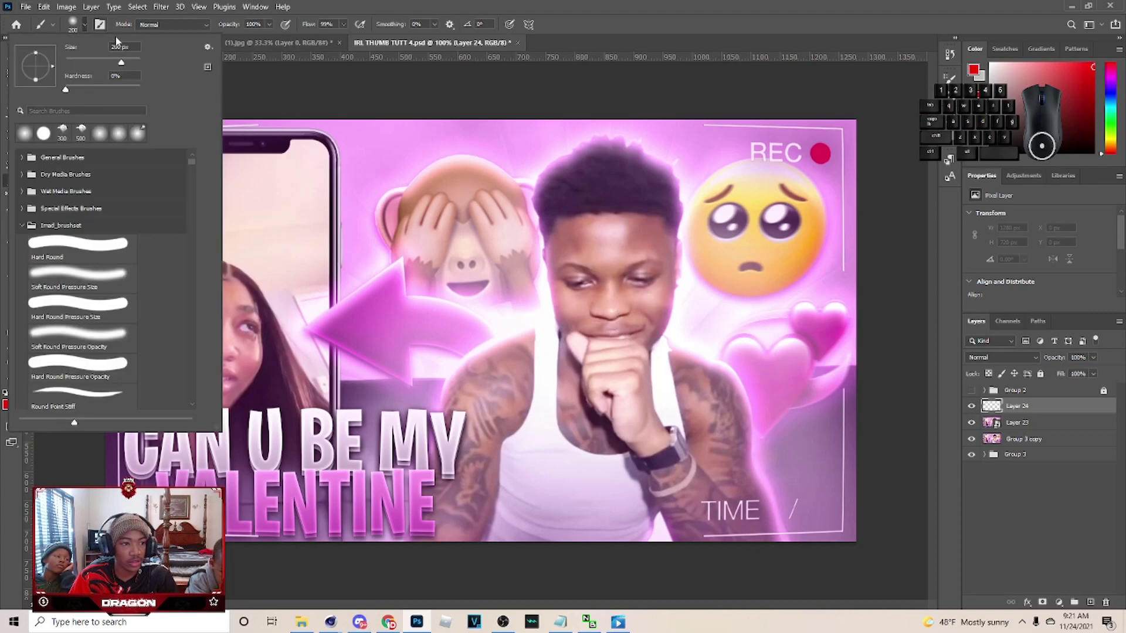
left_click(85, 28)
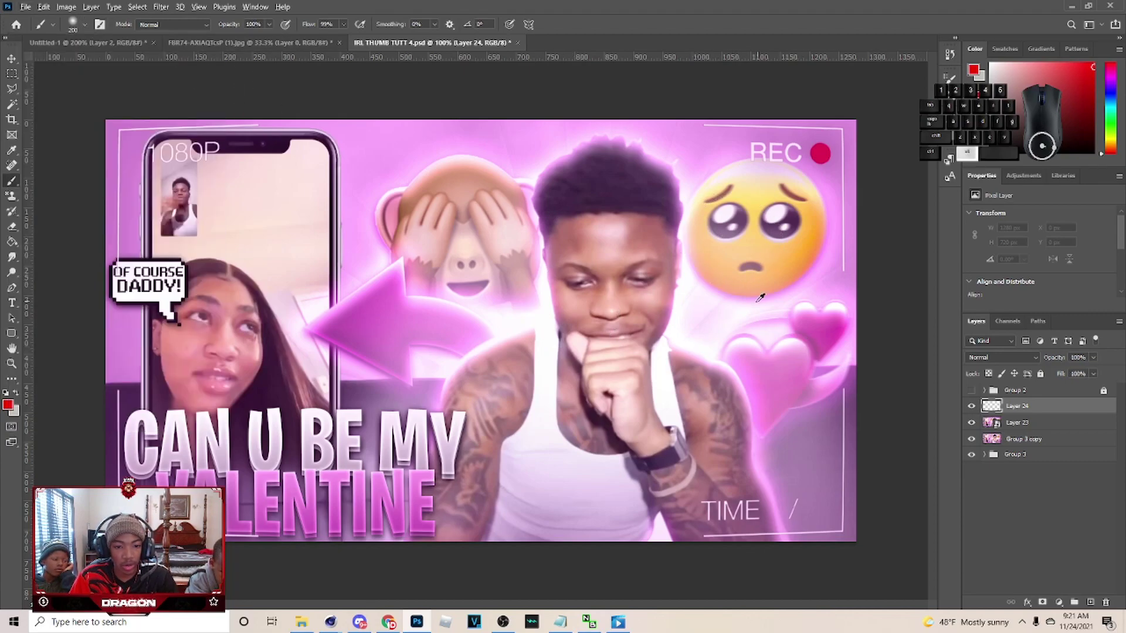
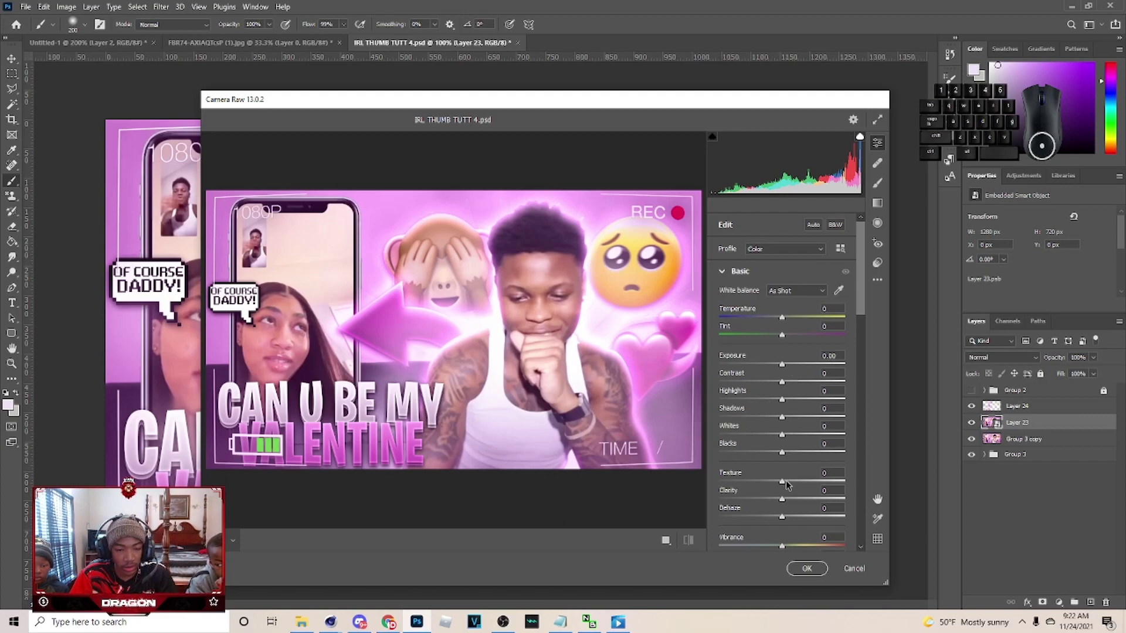
- Raise Texture in the Camera Raw filter and fine-tune its value
left_click_drag(794, 488, 812, 489)
left_click(809, 487)
left_click(818, 487)
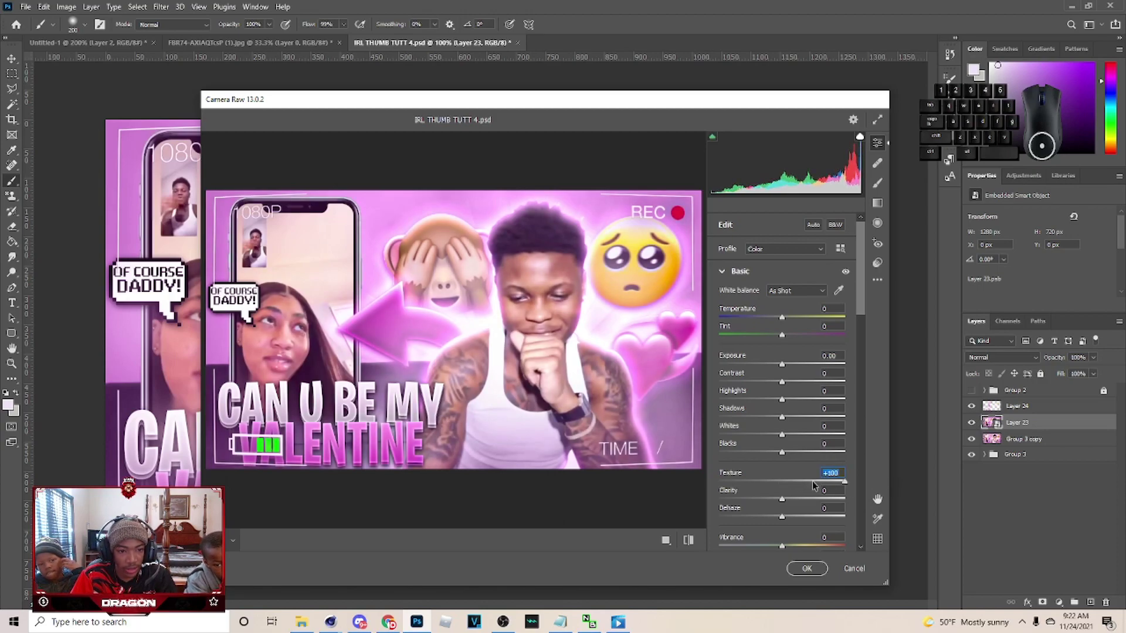
left_click(879, 499)
left_click(879, 499)
left_click(878, 499)
left_click(878, 500)
double_click(878, 499)
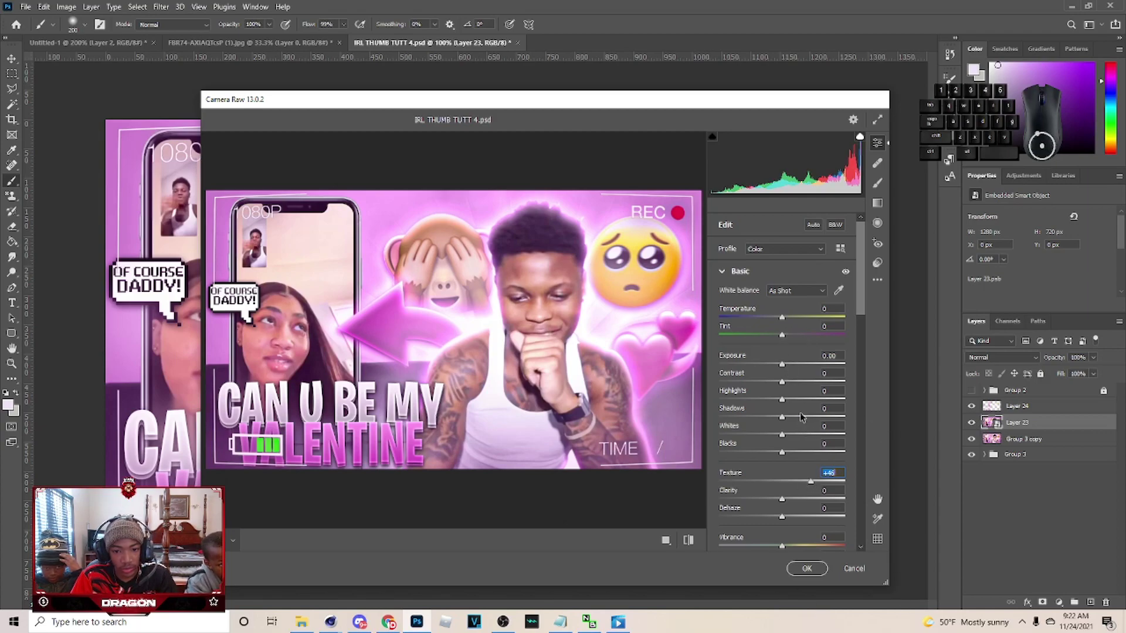
left_click(878, 500)
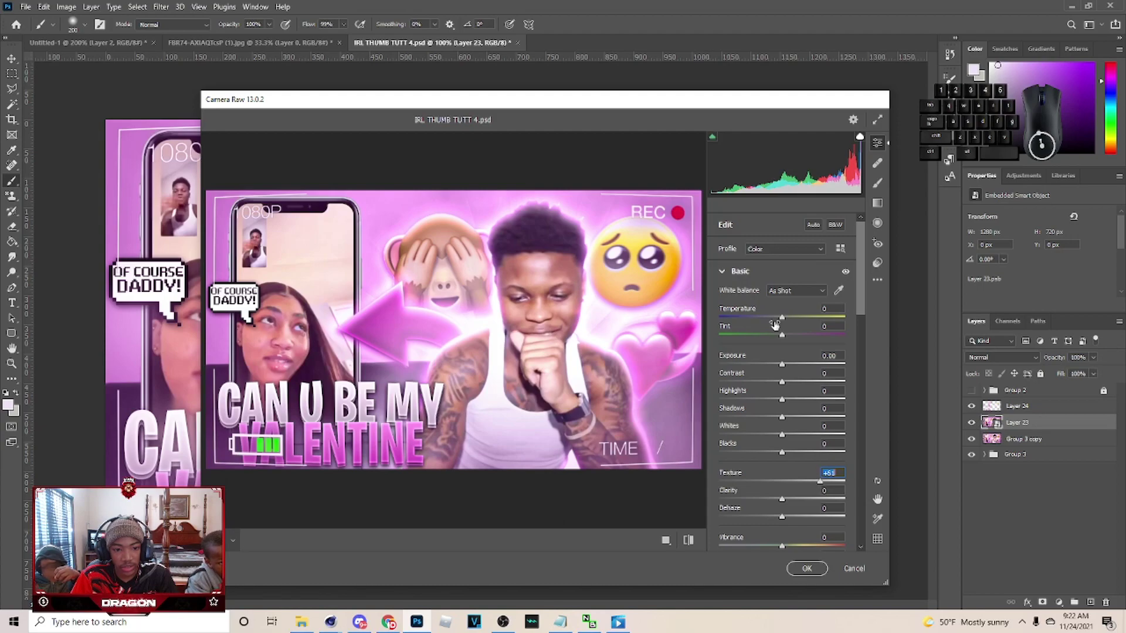
- Brighten Exposure slightly in the Camera Raw Basic panel
left_click(879, 500)
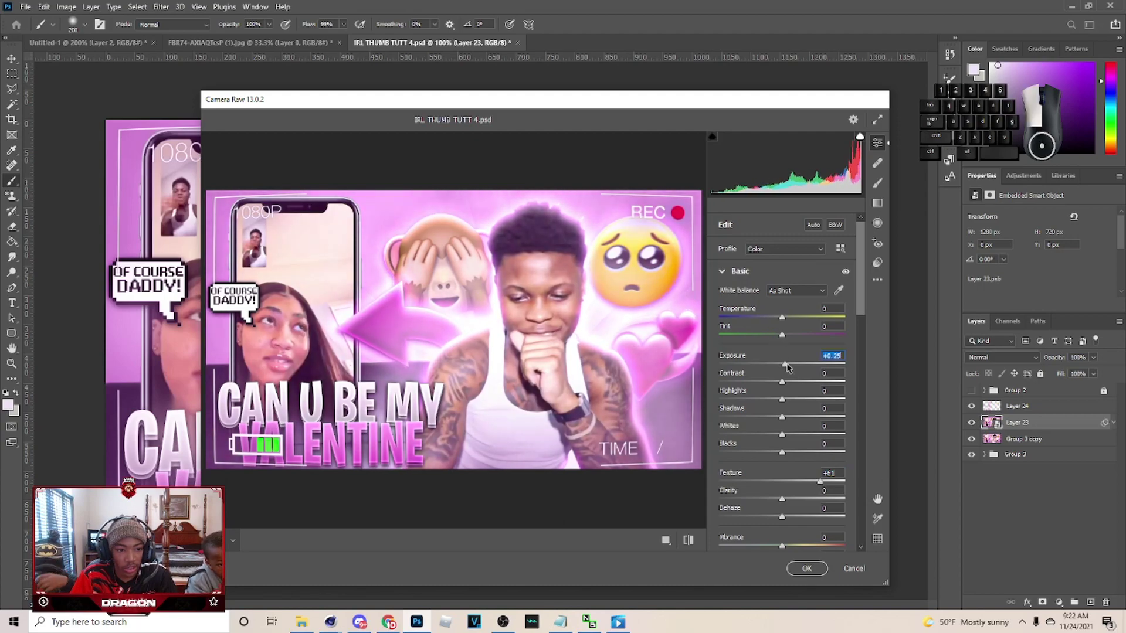
left_click(879, 499)
middle_click(878, 500)
left_click(878, 499)
left_click_drag(790, 427, 879, 500)
middle_click(878, 499)
middle_click(878, 500)
middle_click(878, 499)
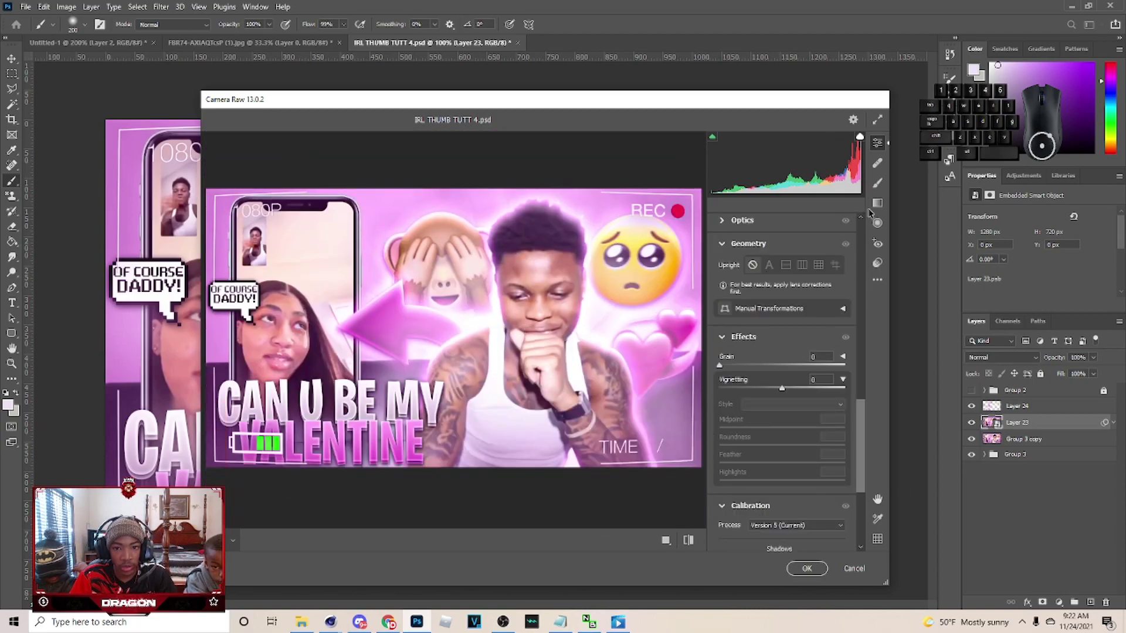
- Browse the Camera Raw Effects settings and the saved Presets list
left_click(890, 274)
left_click(880, 269)
left_click_drag(865, 313, 881, 540)
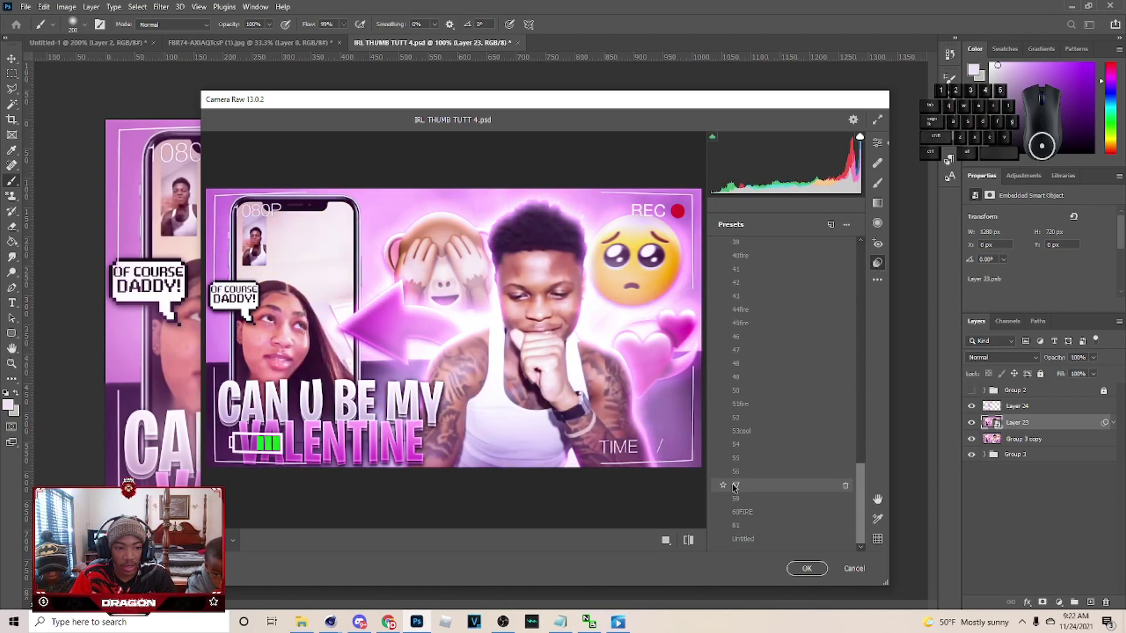
left_click_drag(737, 431, 734, 242)
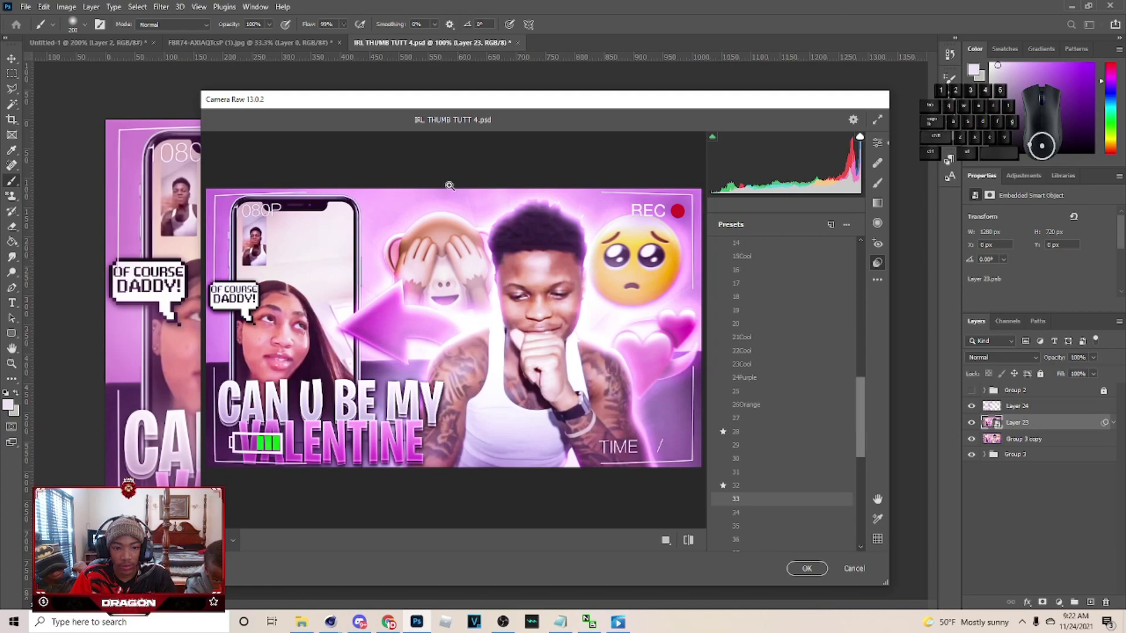
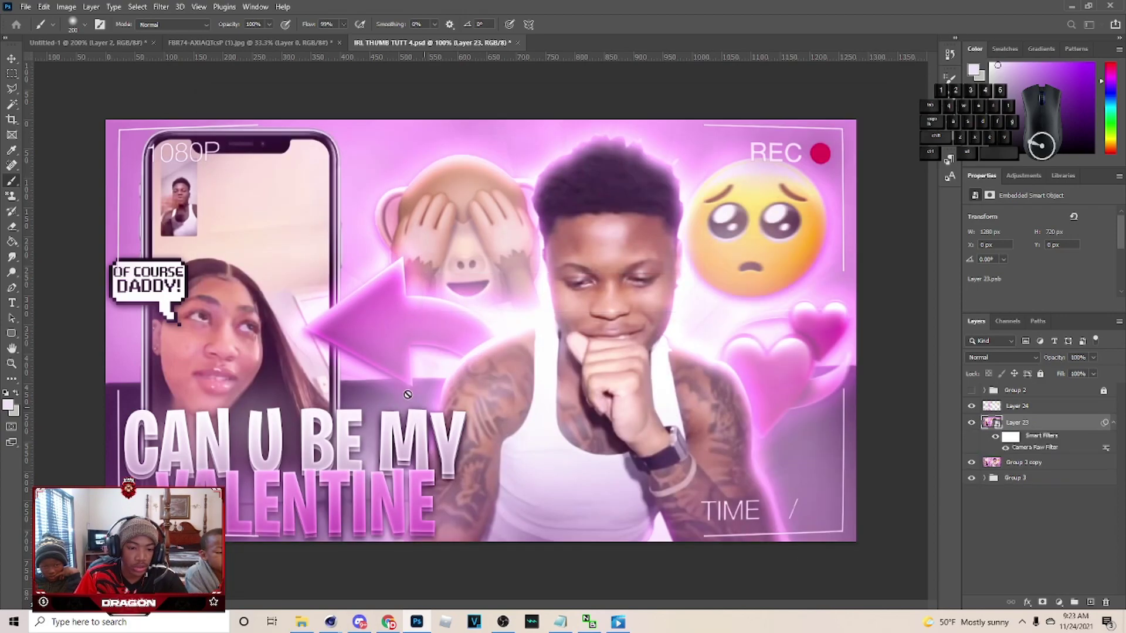
- Switch to the Move tool before launching Magic Bullet Looks
left_click(13, 65)
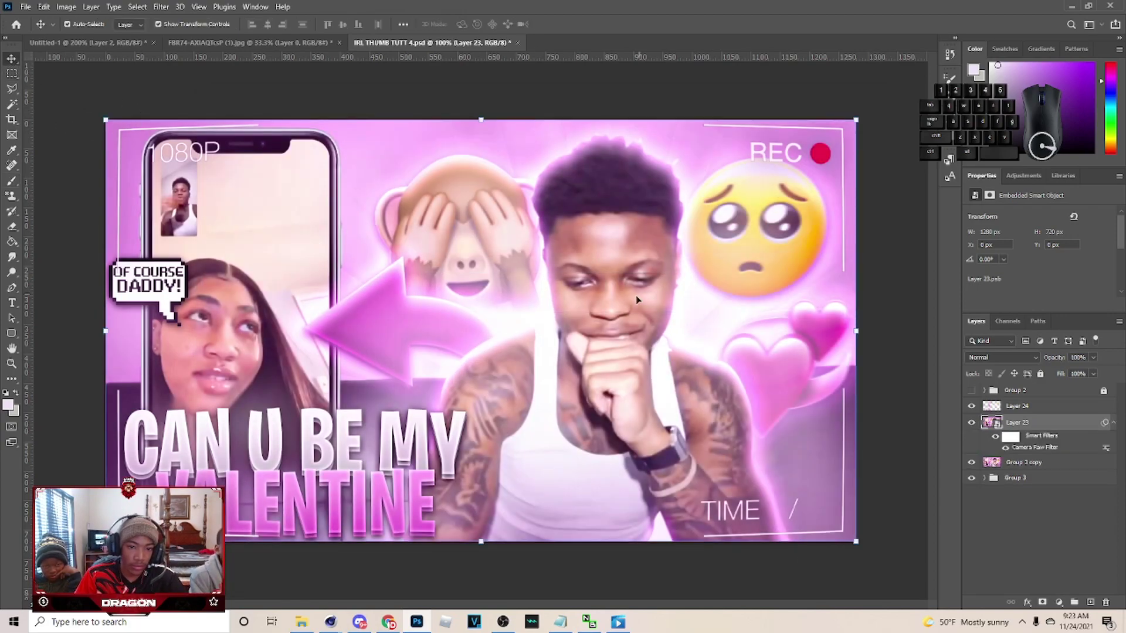
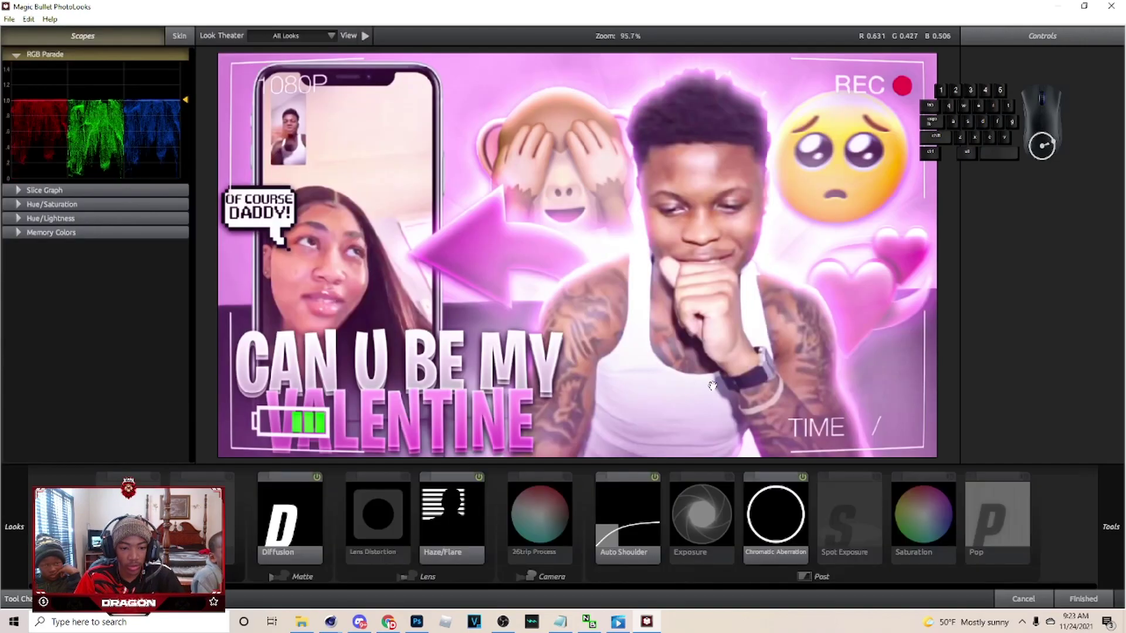
- Review the Diffusion and Haze/Flare tools in the Magic Bullet PhotoLooks tool chain
left_click(391, 512)
left_click(279, 497)
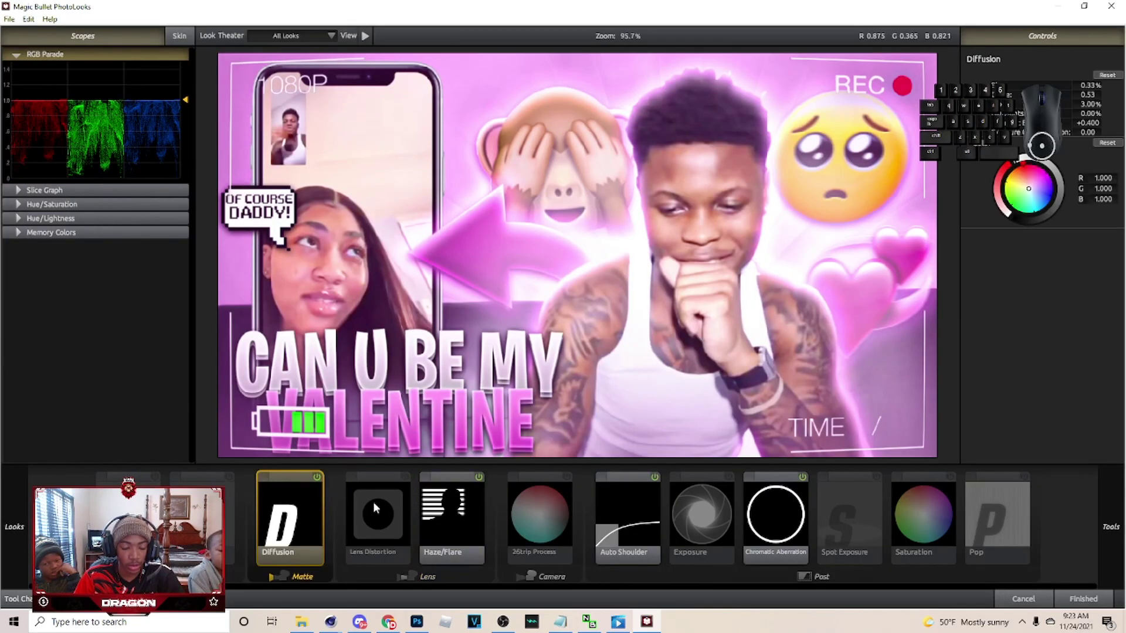
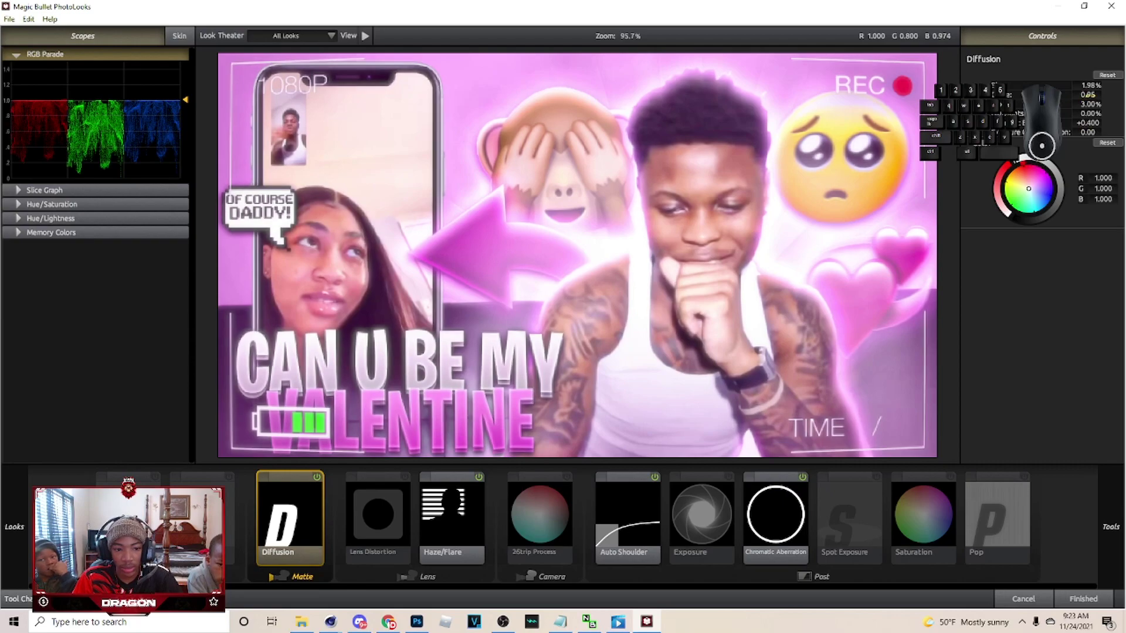
left_click(448, 547)
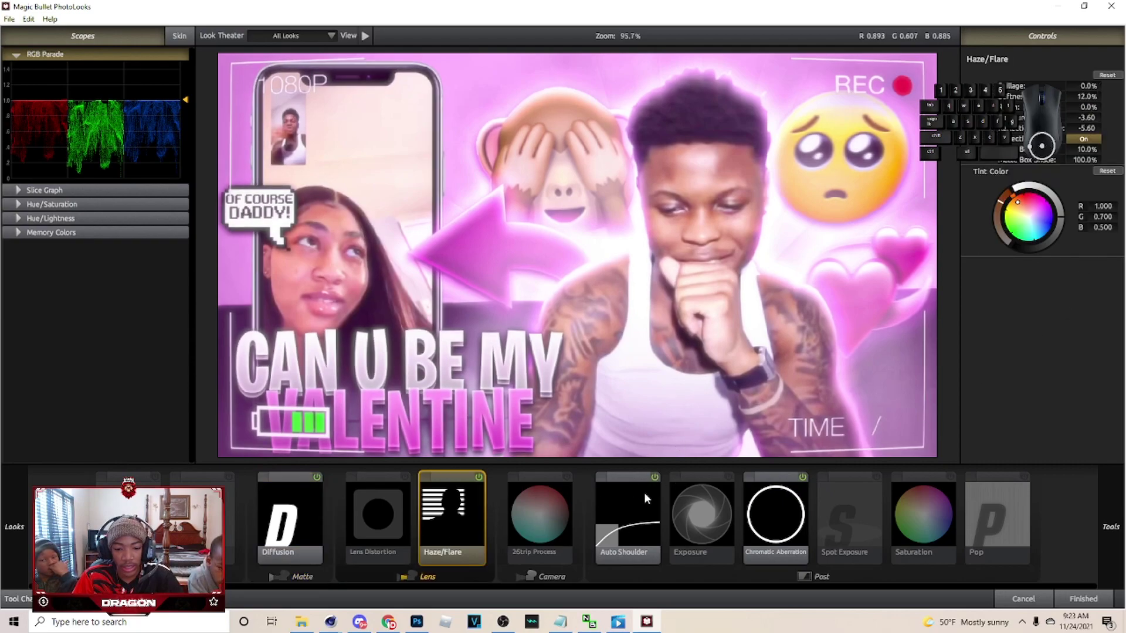
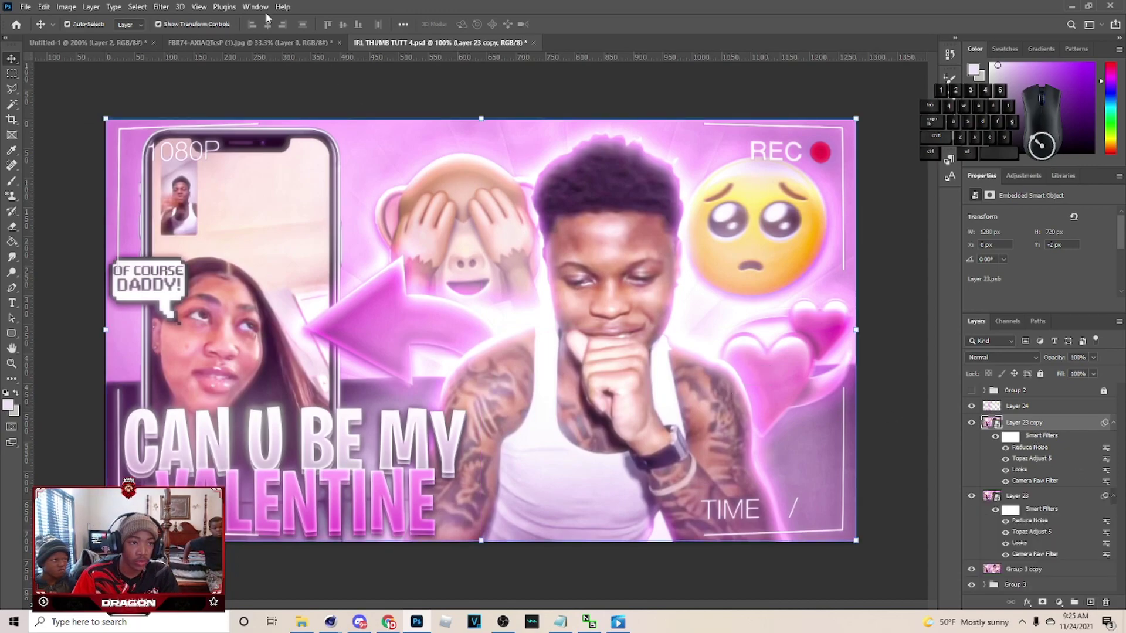
- Apply a Gaussian Blur smart filter to the Layer 23 copy from the Filter menu
left_click(160, 14)
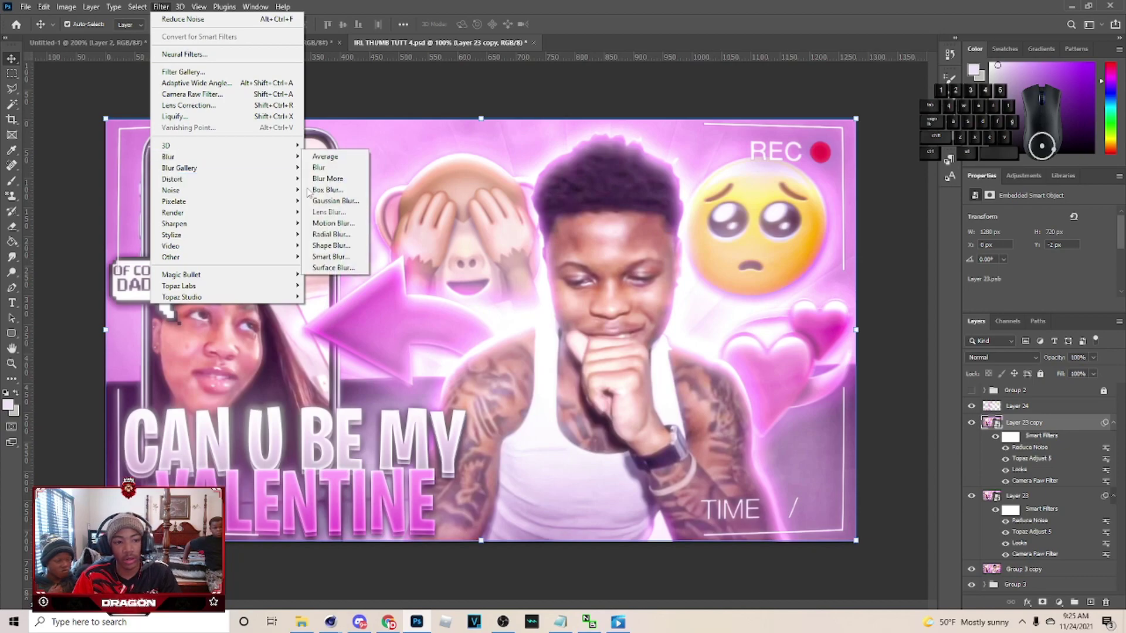
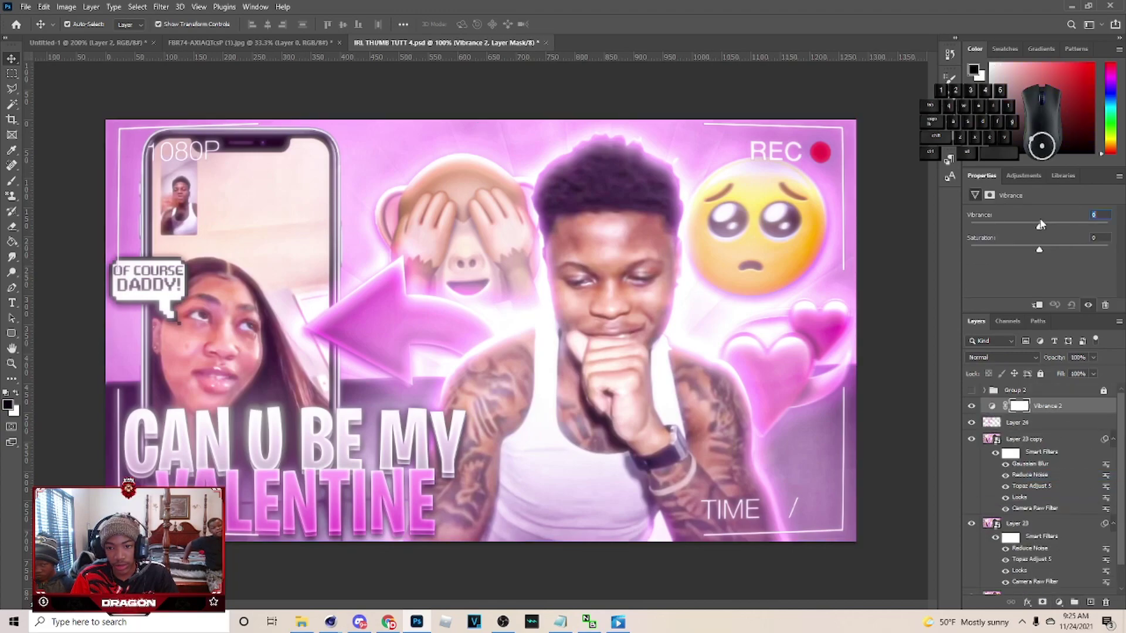
- Raise Vibrance and Saturation slightly (+7) and lower Layer 24's screen opacity
left_click(1048, 228)
left_click(1043, 255)
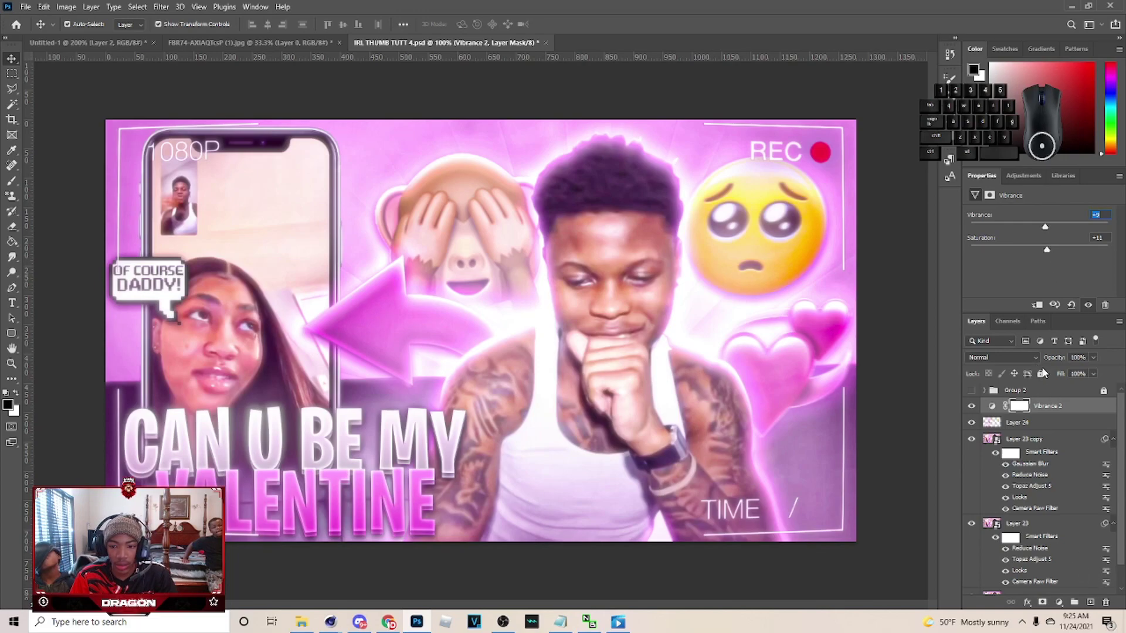
left_click(1025, 423)
left_click(1096, 362)
left_click(1102, 375)
left_click(1097, 376)
left_click(1092, 375)
double_click(1090, 376)
left_click(1097, 377)
left_click(1096, 377)
left_click(1093, 377)
double_click(1093, 377)
- Set the blurred Layer 23 copy to Lighter Color blend at 17% opacity
left_click(1064, 414)
left_click(1047, 251)
left_click(972, 407)
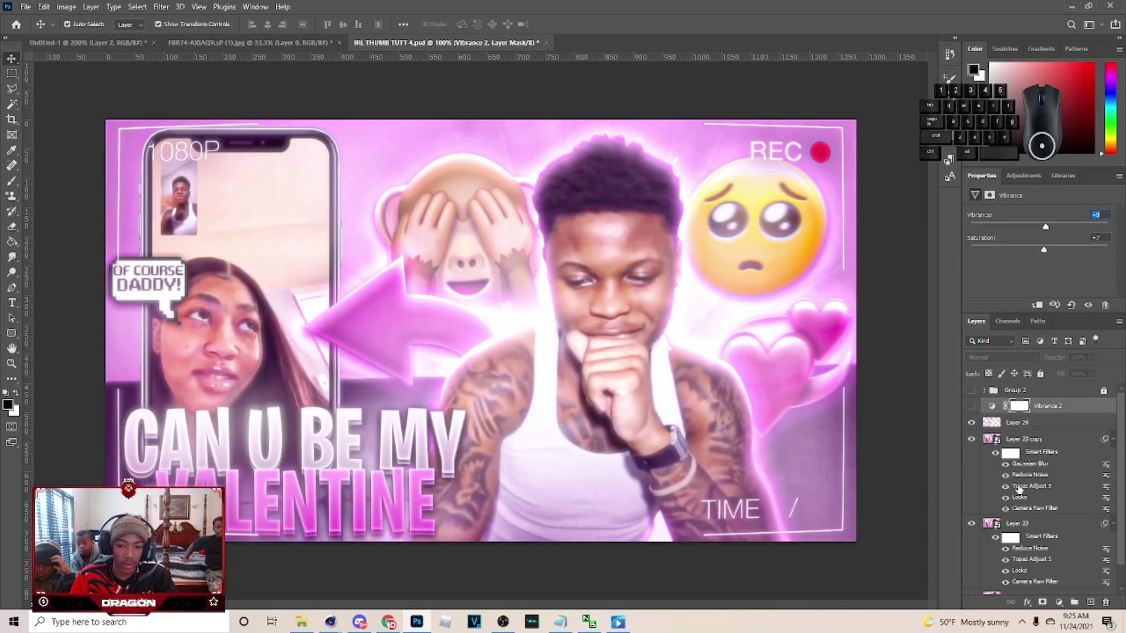